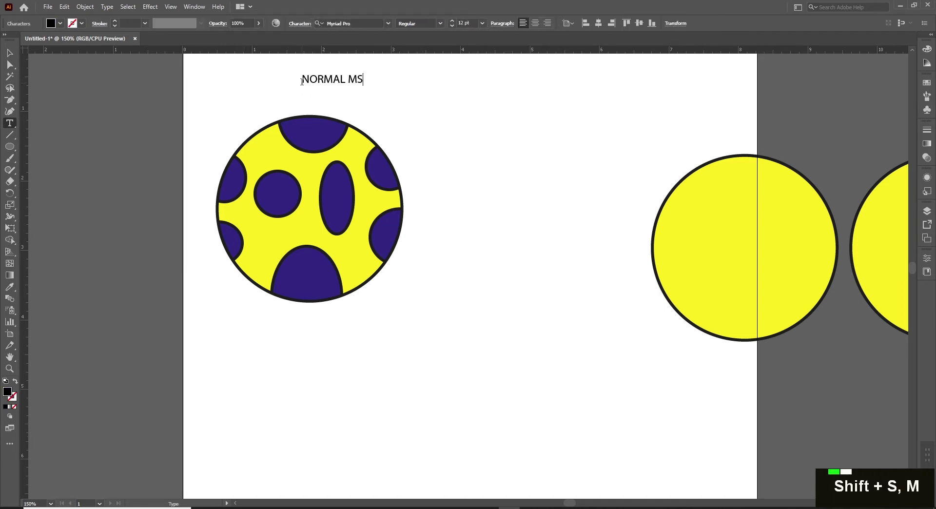
Finish the NORMAL MASK heading and duplicate it for a second heading
key(shift+BackSpace)
key(Escape)
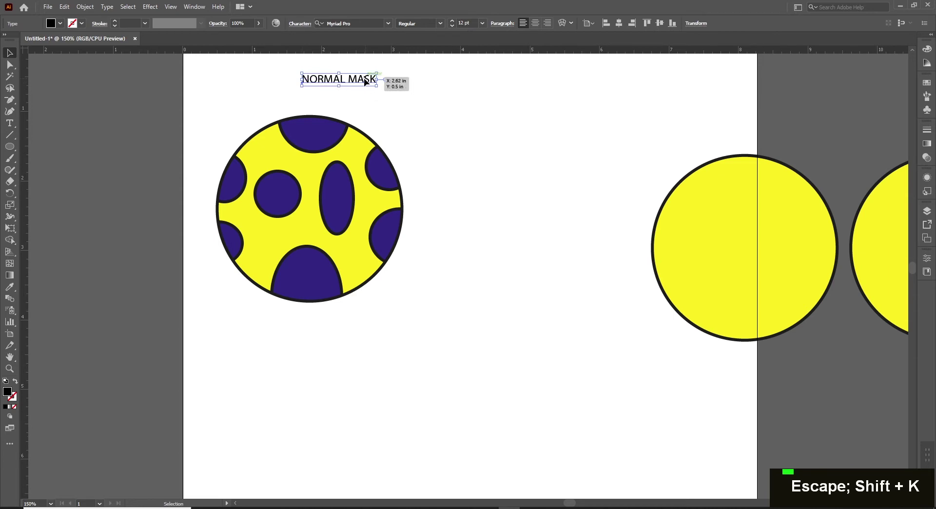
key(space)
click(245, 99)
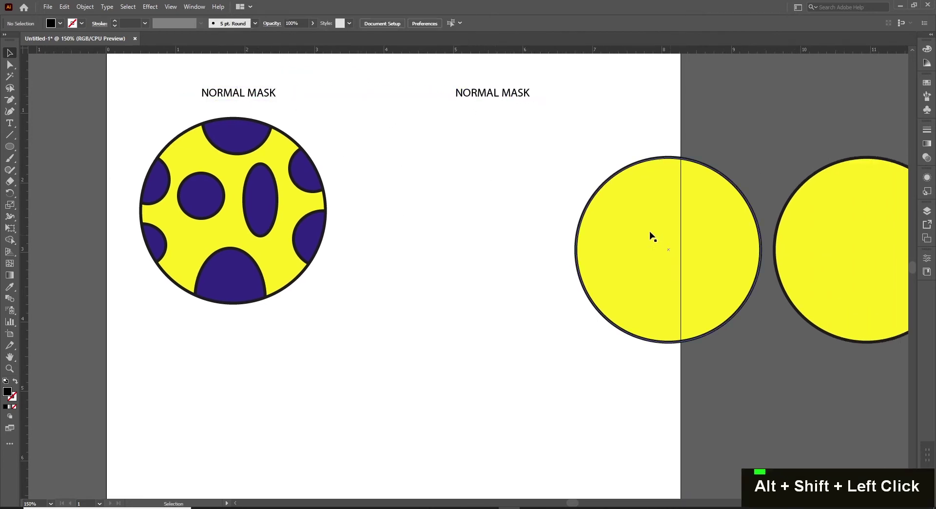
Retype the duplicate heading as CLIPPING MASK above the plain yellow circle
key(t)
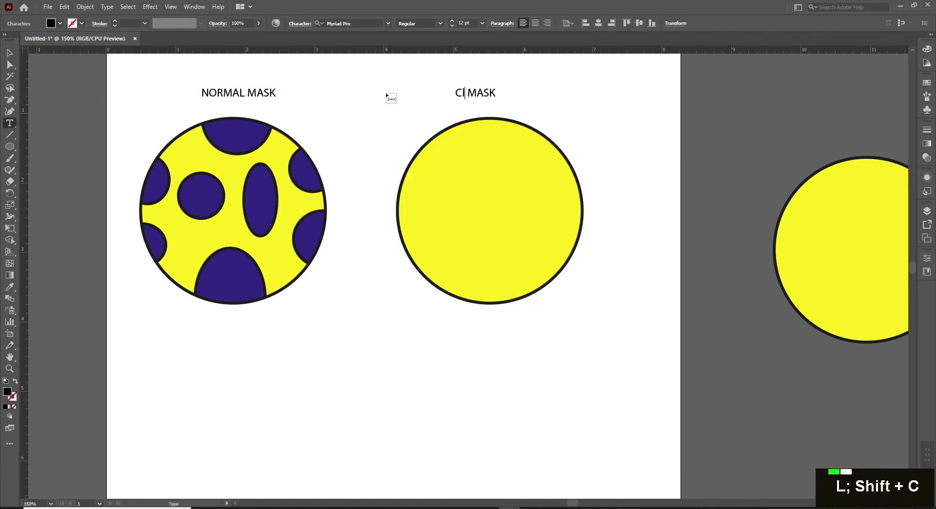
key(shift+BackSpace)
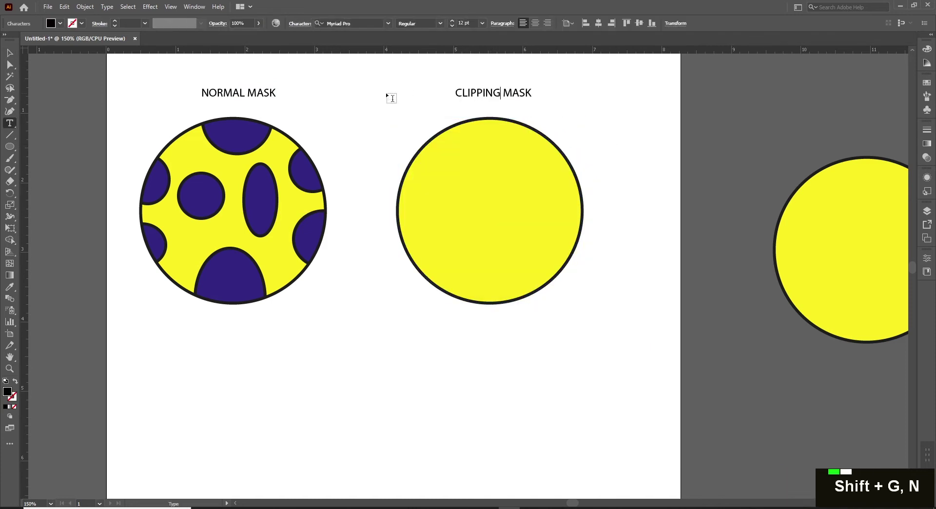
key(Escape)
key(ctrl+space)
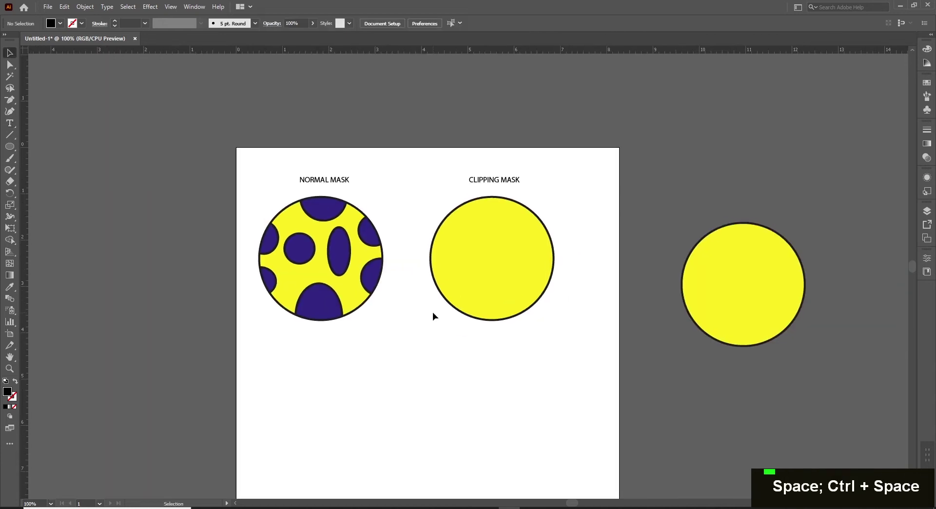
key(ctrl+space)
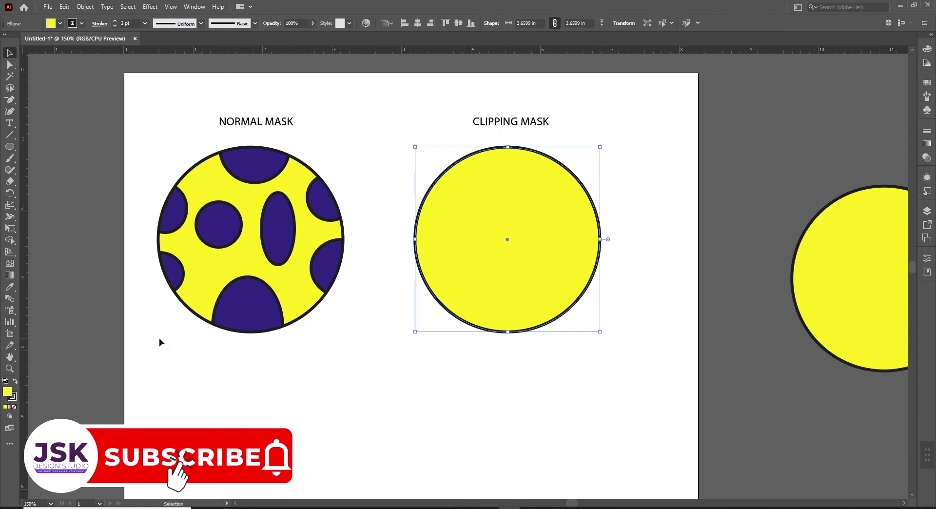
Draw a small orange circle overlapping the yellow circle's lower-left edge and select both
key(l)
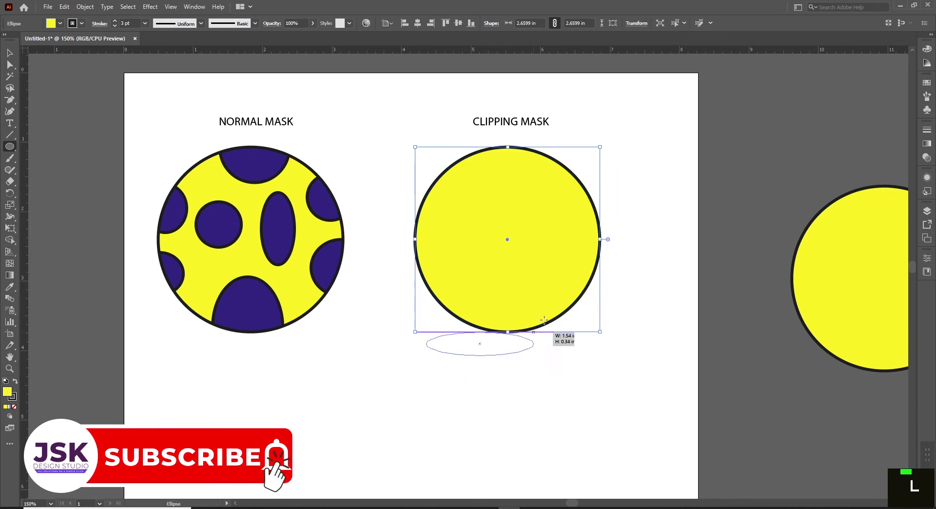
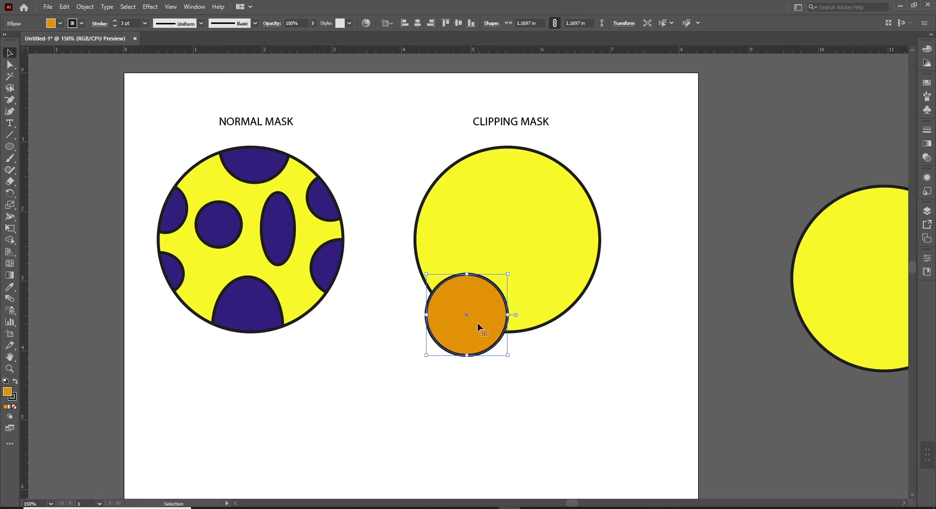
click(561, 241)
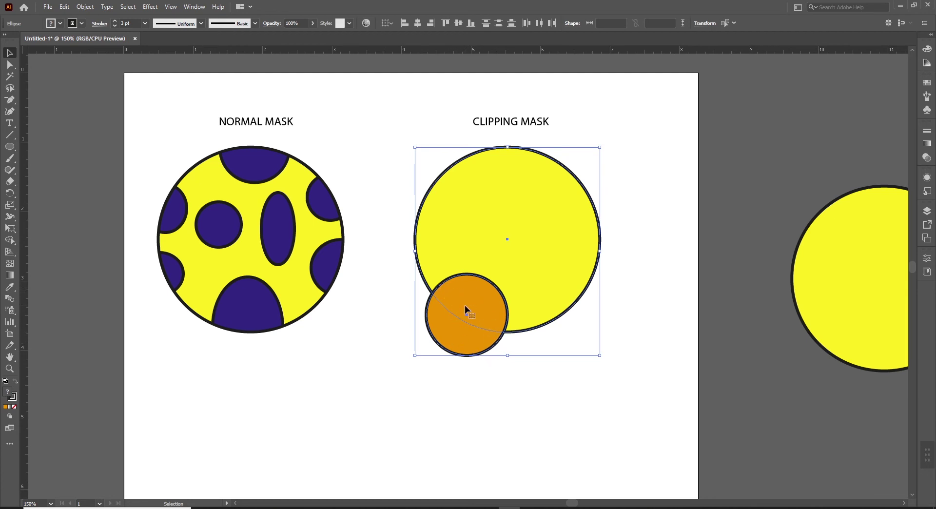
Make a clipping mask, undo it, then bring the yellow circle in front of the orange one
right_click(485, 303)
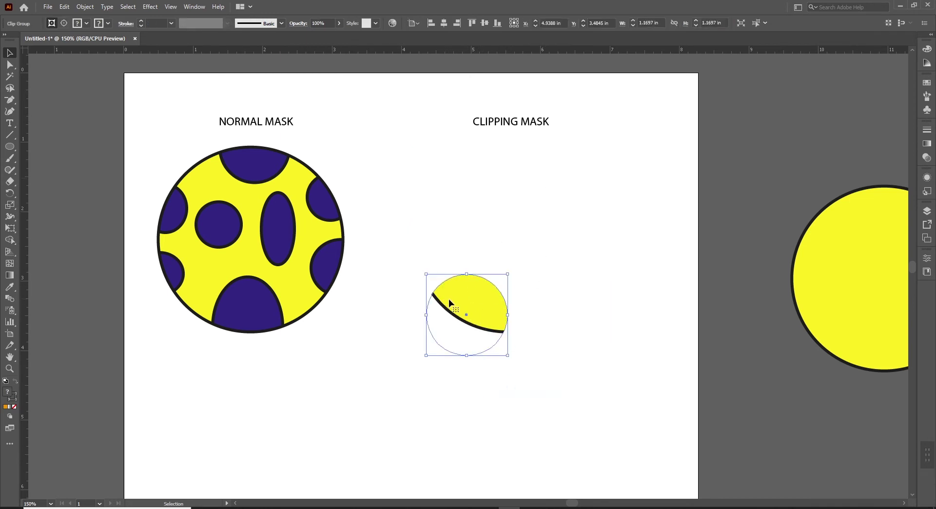
key(ctrl+z)
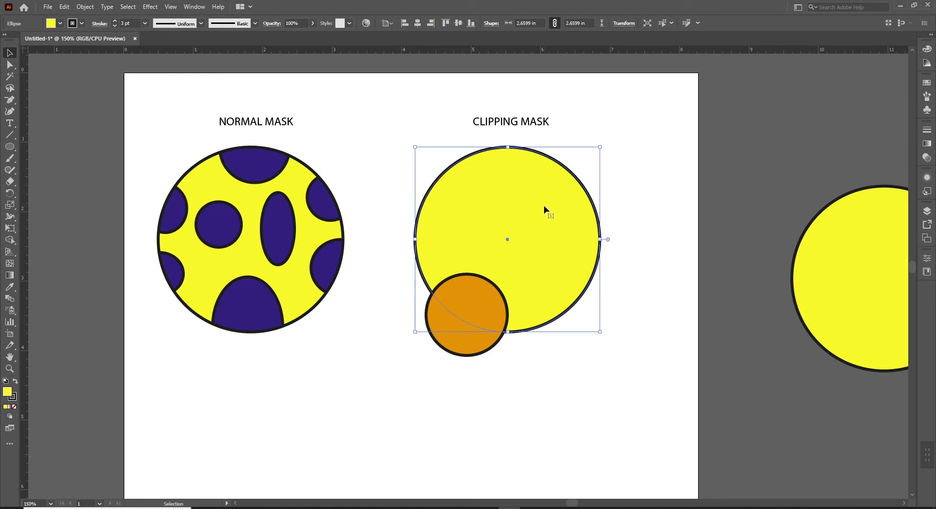
right_click(546, 213)
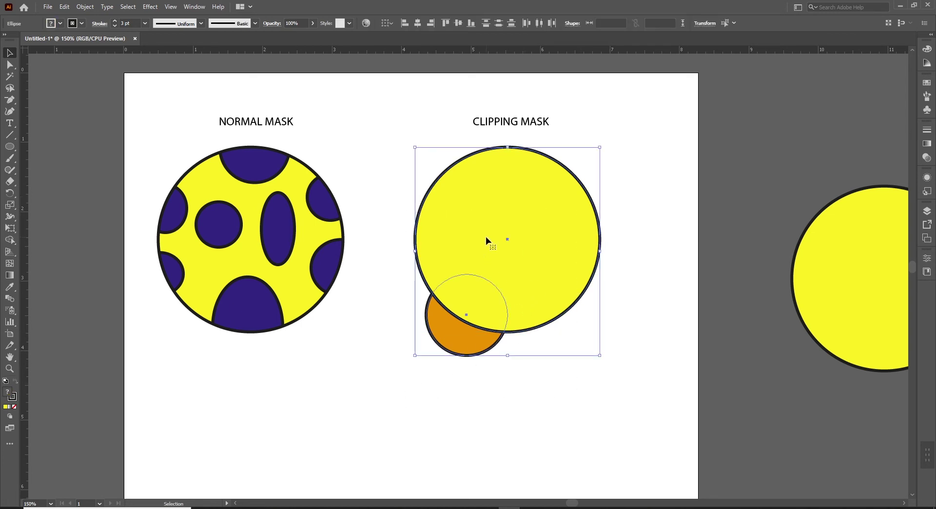
Release the clipping mask so the full yellow circle overlaps the orange one again
right_click(487, 244)
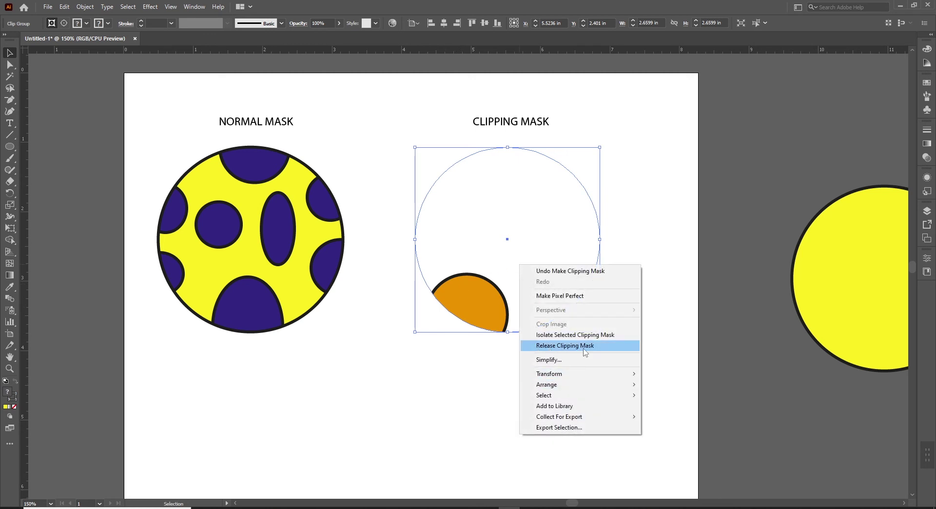
key(ctrl+z)
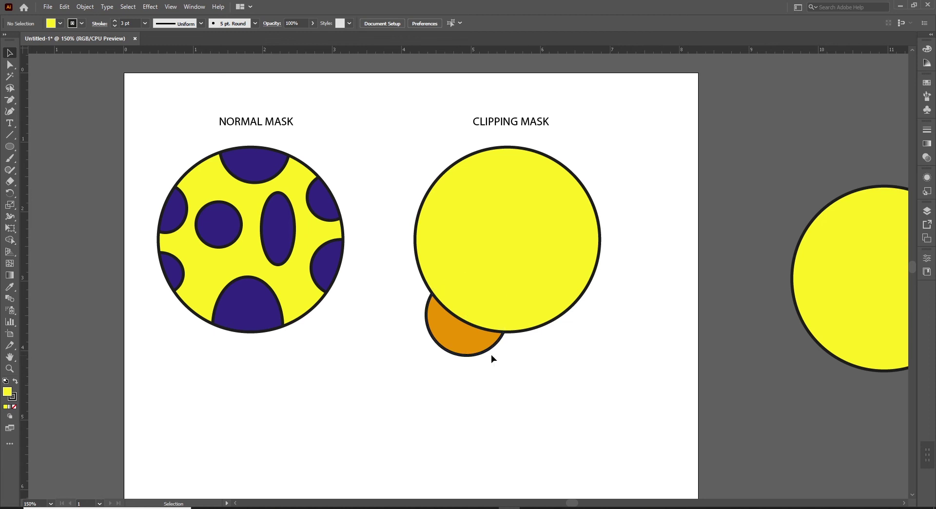
Clip the orange circle with the yellow one via Ctrl+7 twice, undoing each time
right_click(522, 248)
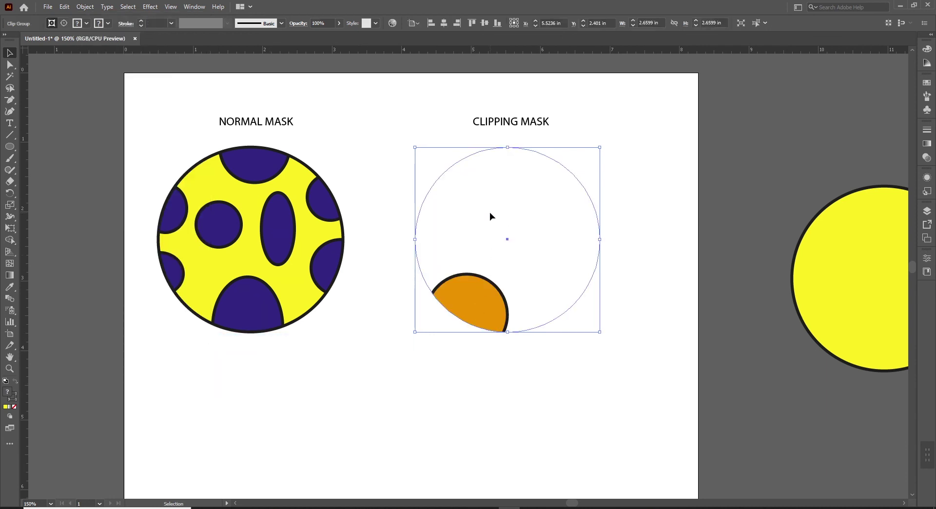
key(ctrl+z)
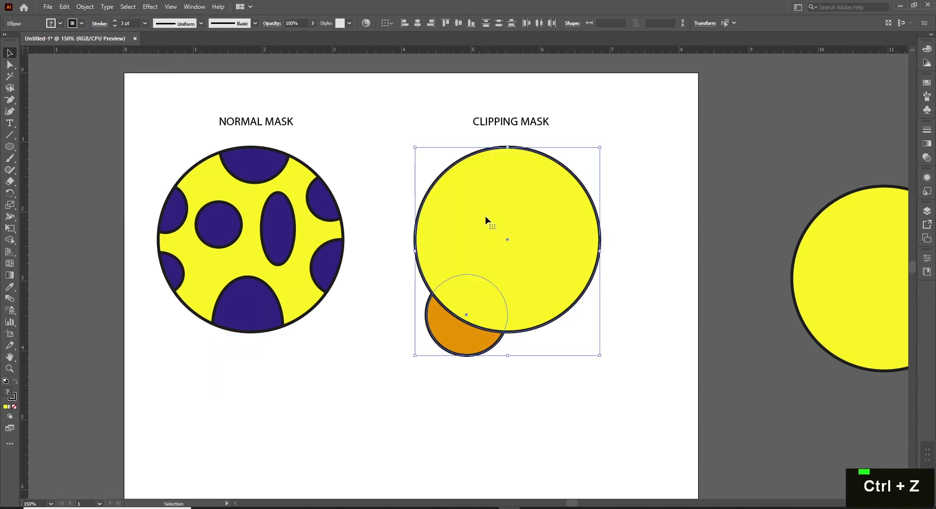
key(ctrl+7)
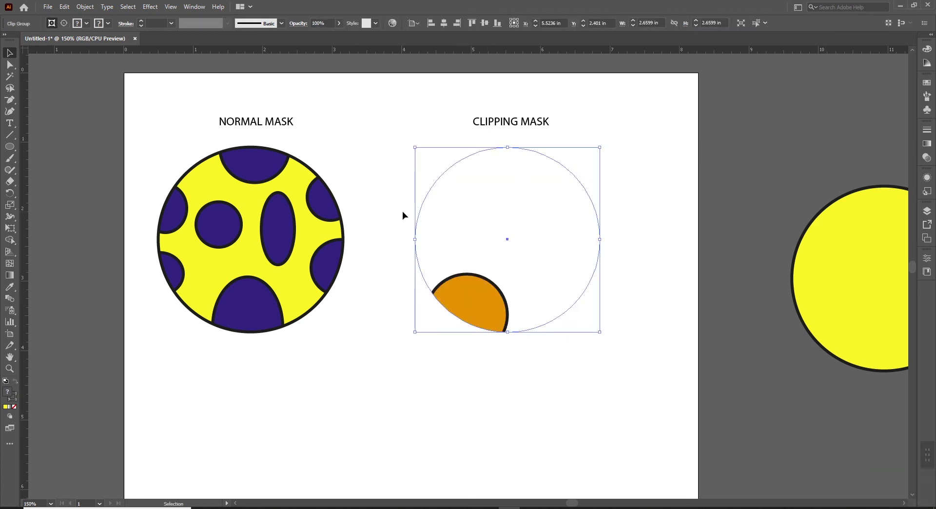
key(ctrl+z)
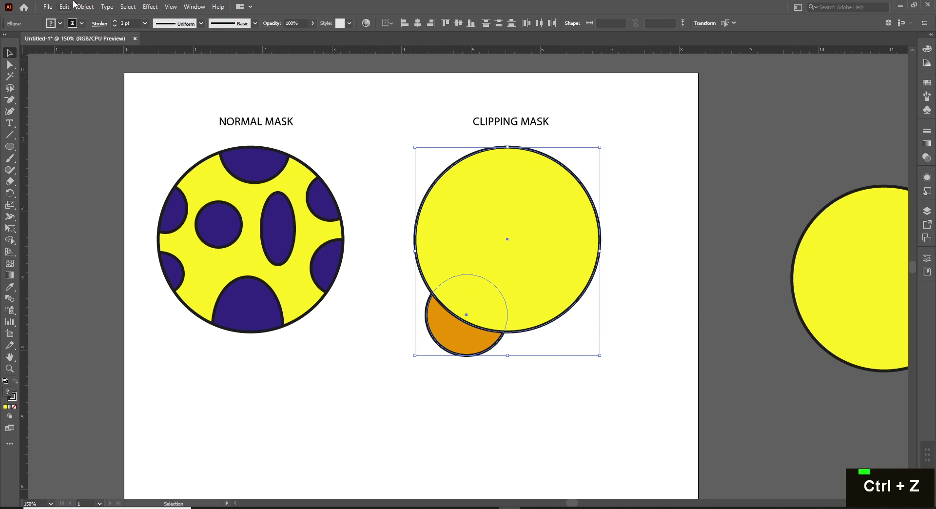